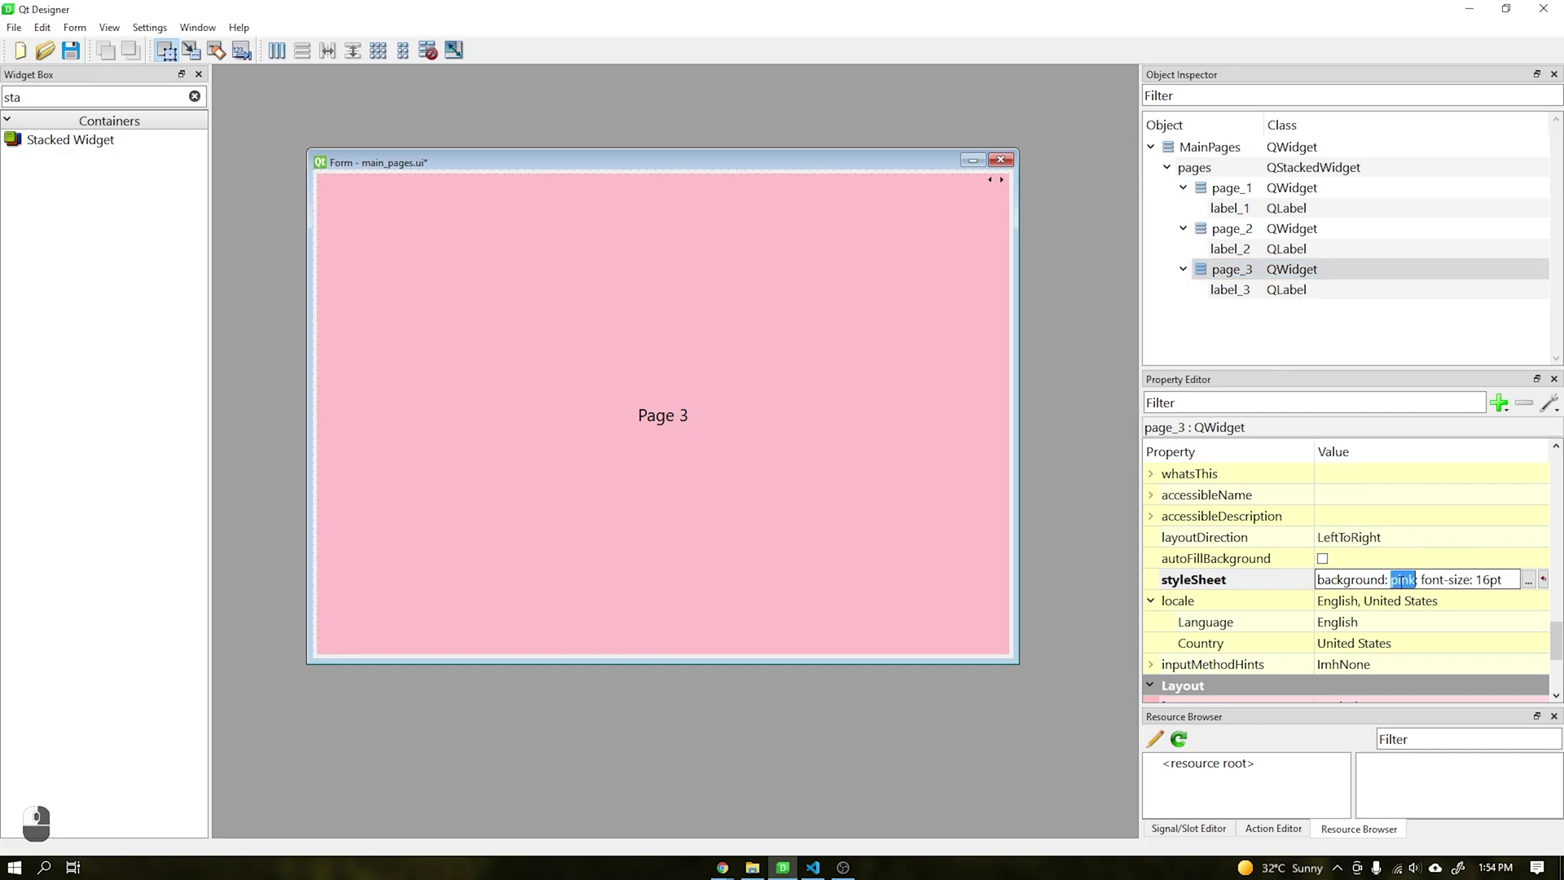
- Change page_3's styleSheet background colour from pink to 'red'
{"action": "key", "text": "r"}
{"action": "key", "text": "e"}
{"action": "key", "text": "d"}
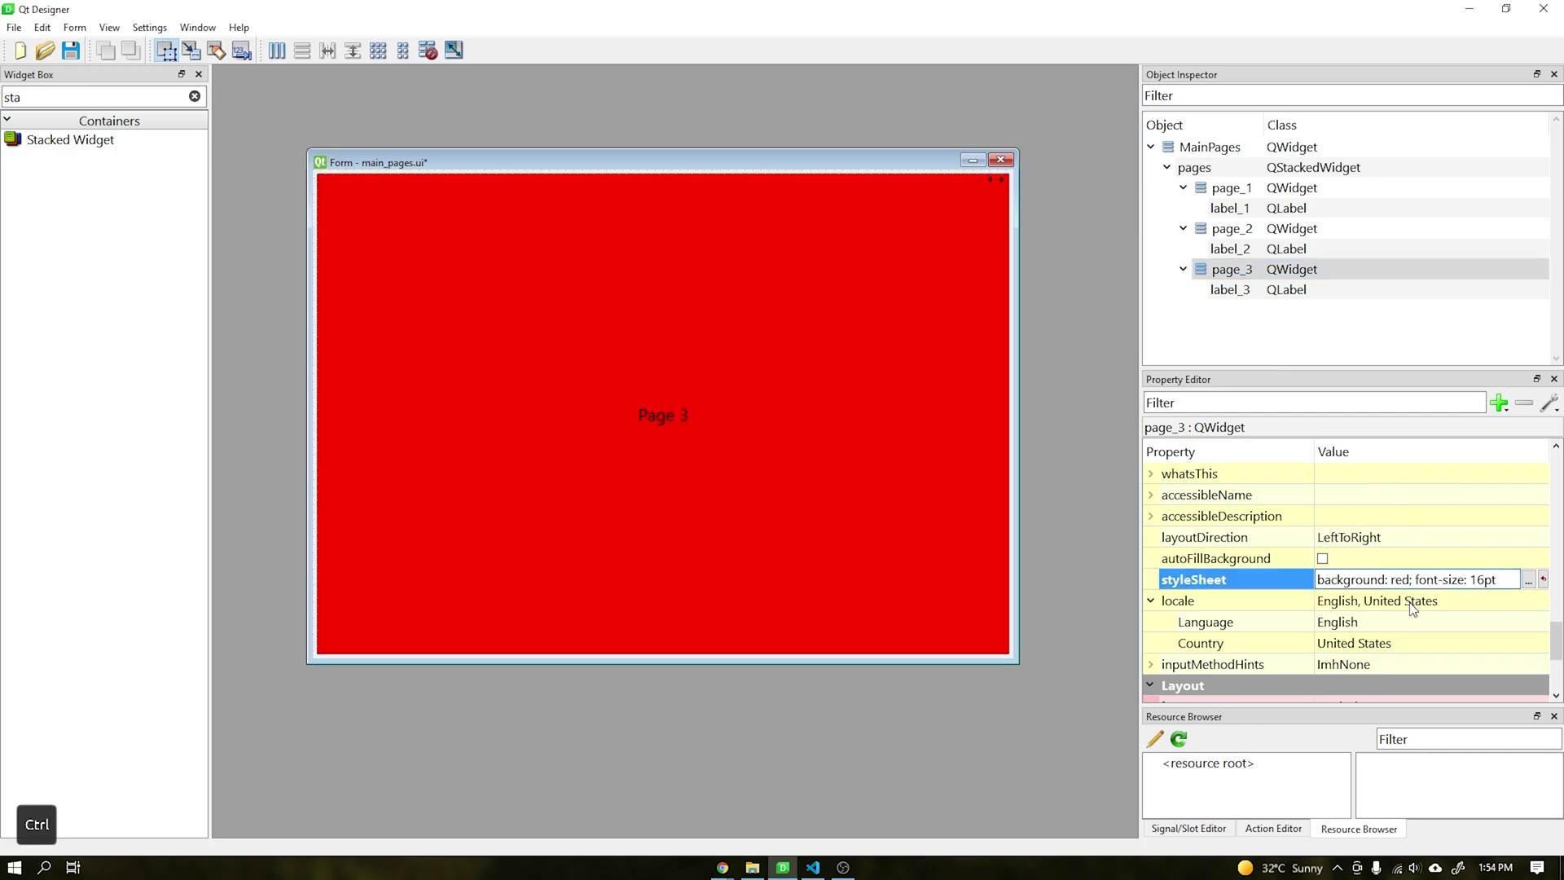